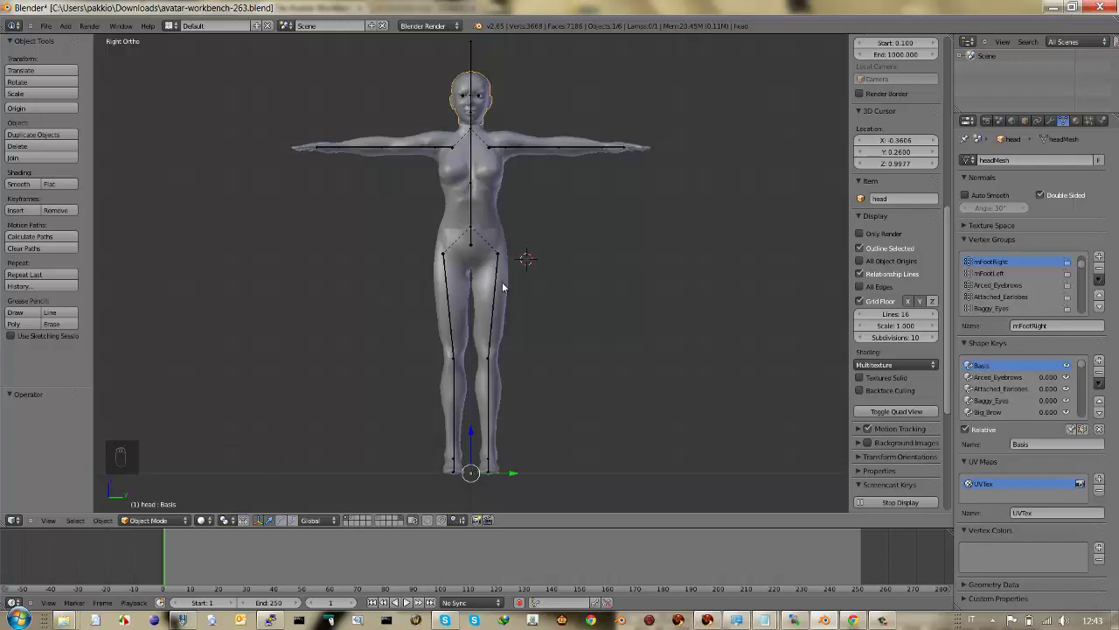
Step: Select lowerBody, then add upperBody and the head mesh so the head is the active object
right_click(507, 286)
click(506, 286)
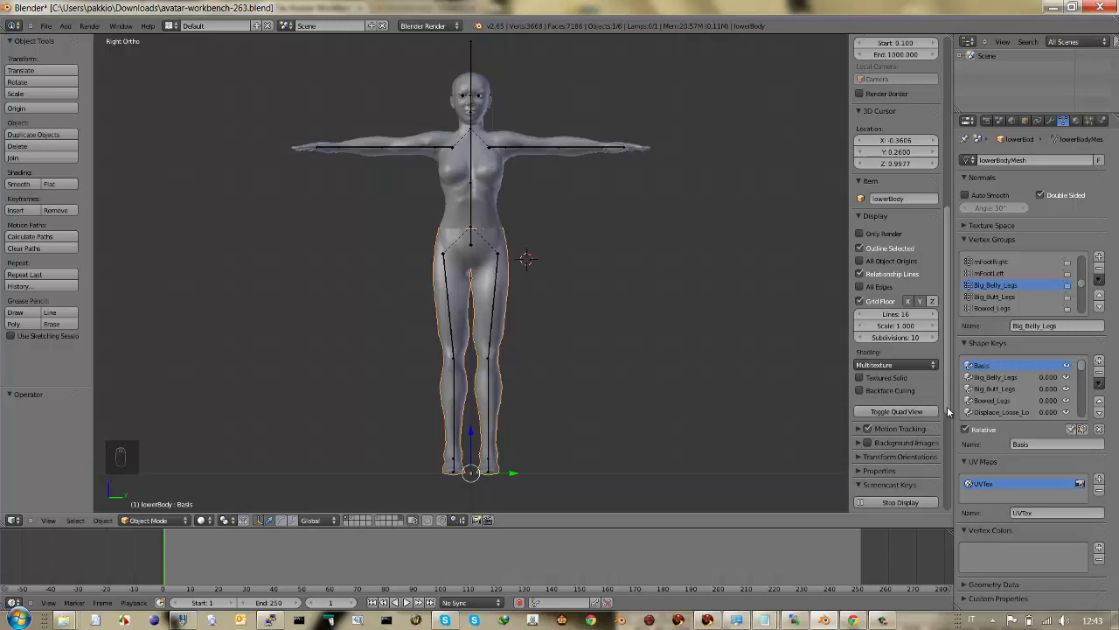
drag(948, 446, 946, 474)
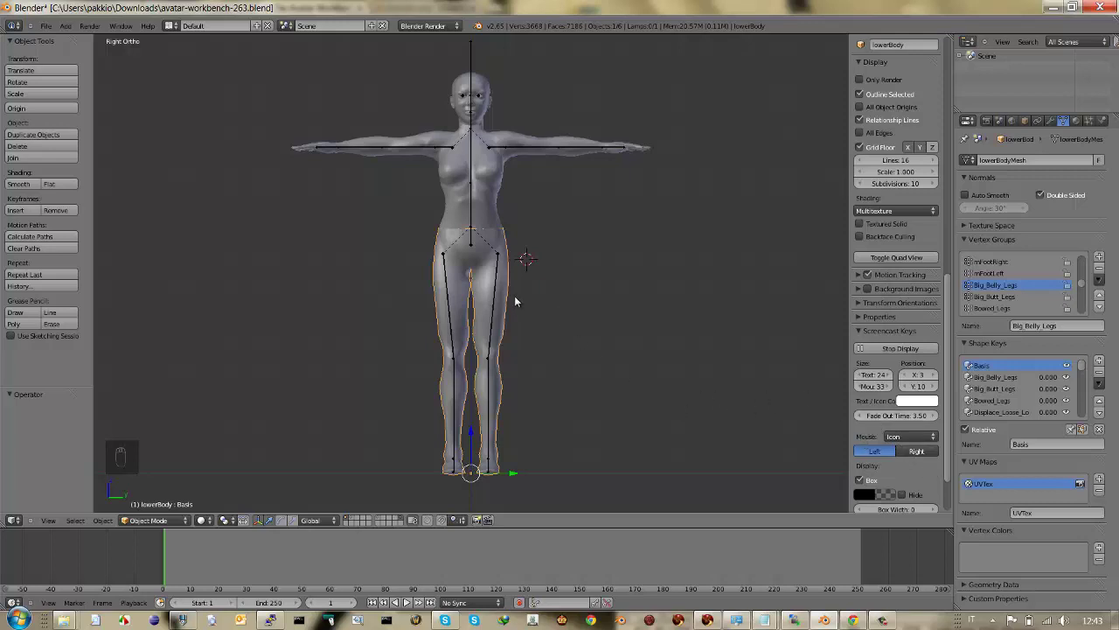
right_click(509, 281)
drag(509, 283, 473, 187)
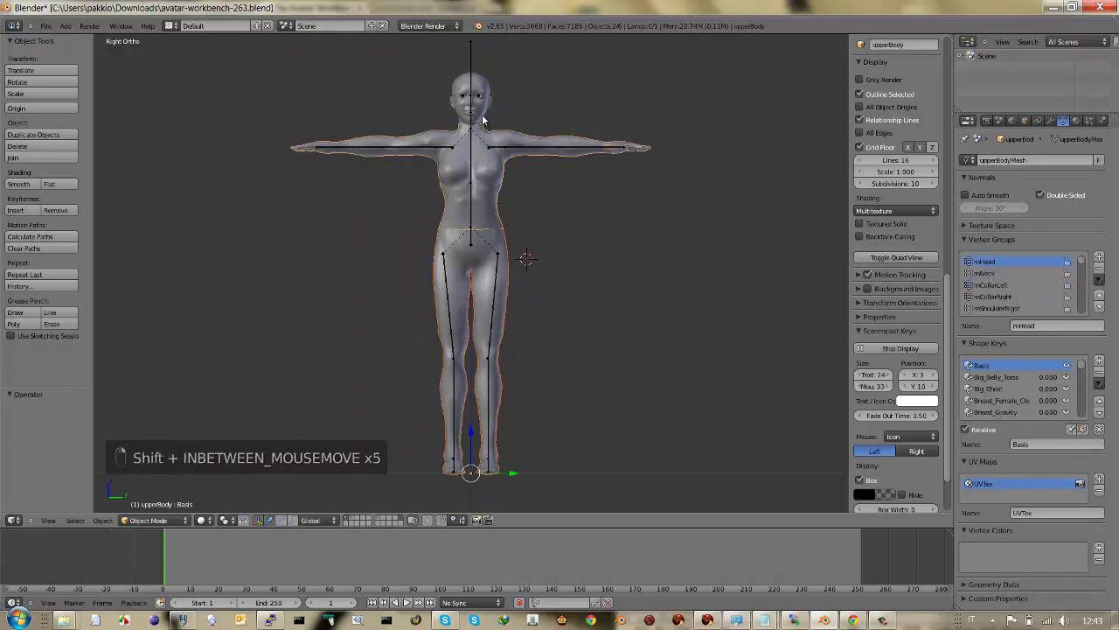
right_click(485, 116)
click(484, 115)
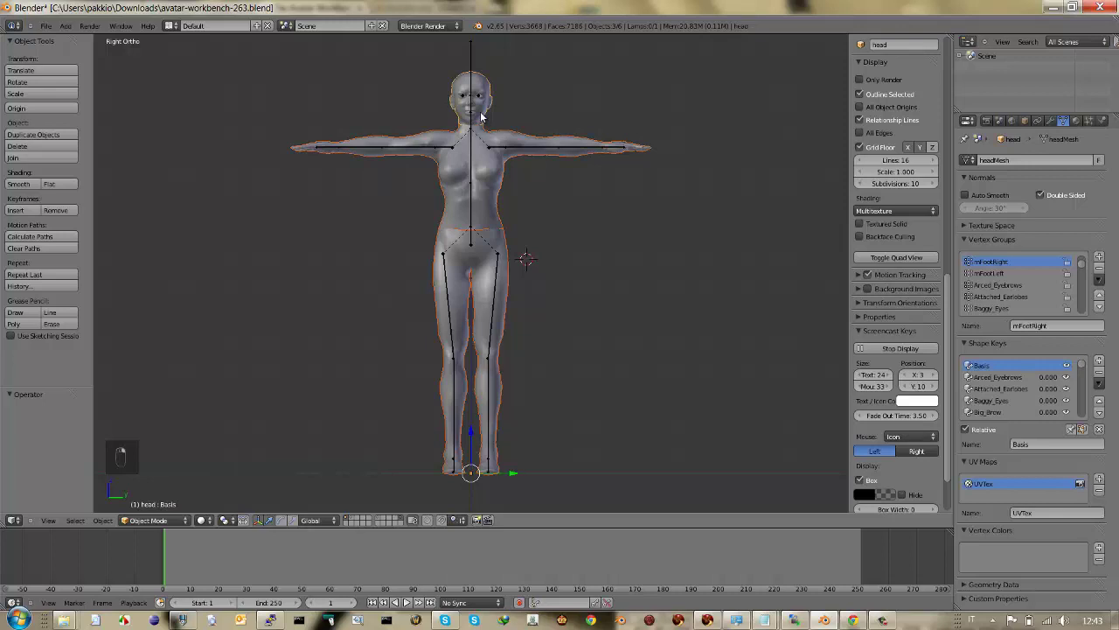
Step: Join the three selected meshes into one object named head and enlarge the Outliner
right_click(485, 115)
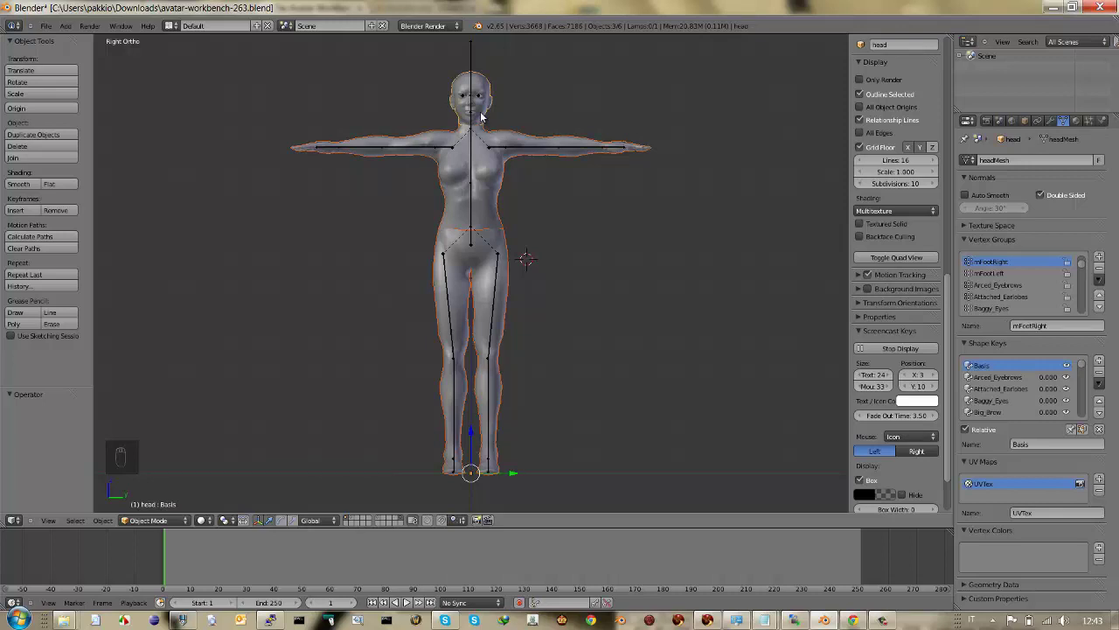
key(ctrl+j)
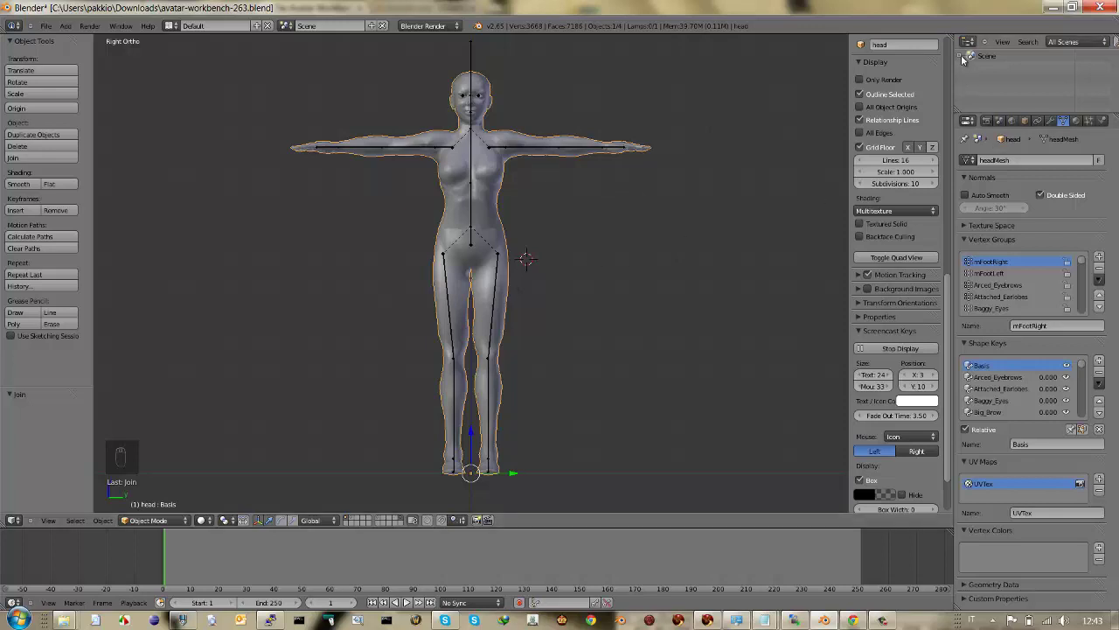
drag(965, 52, 1026, 72)
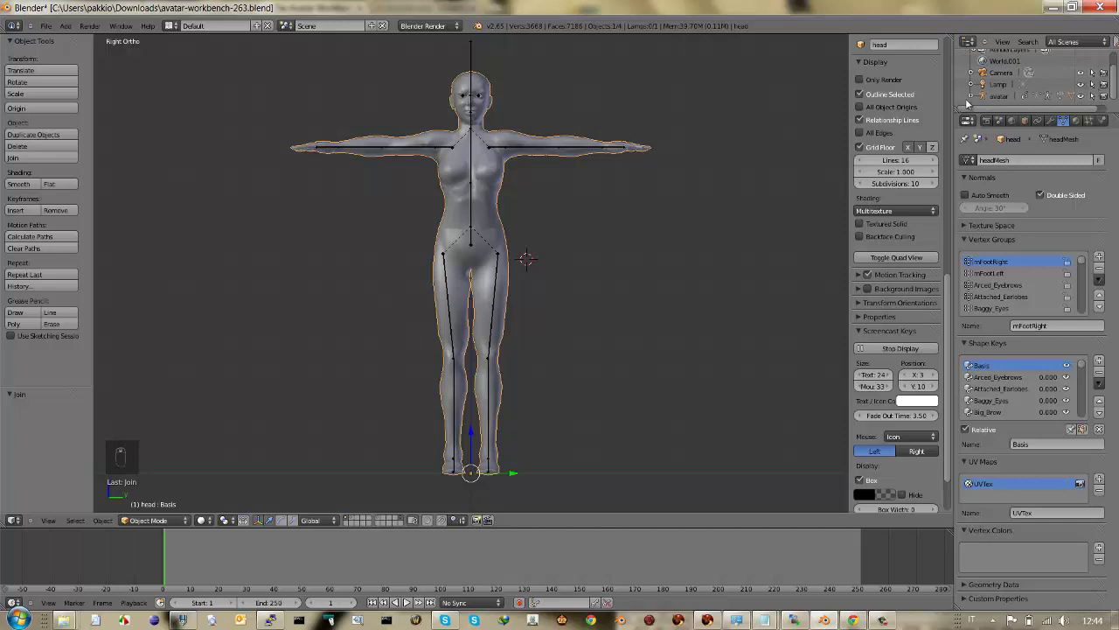